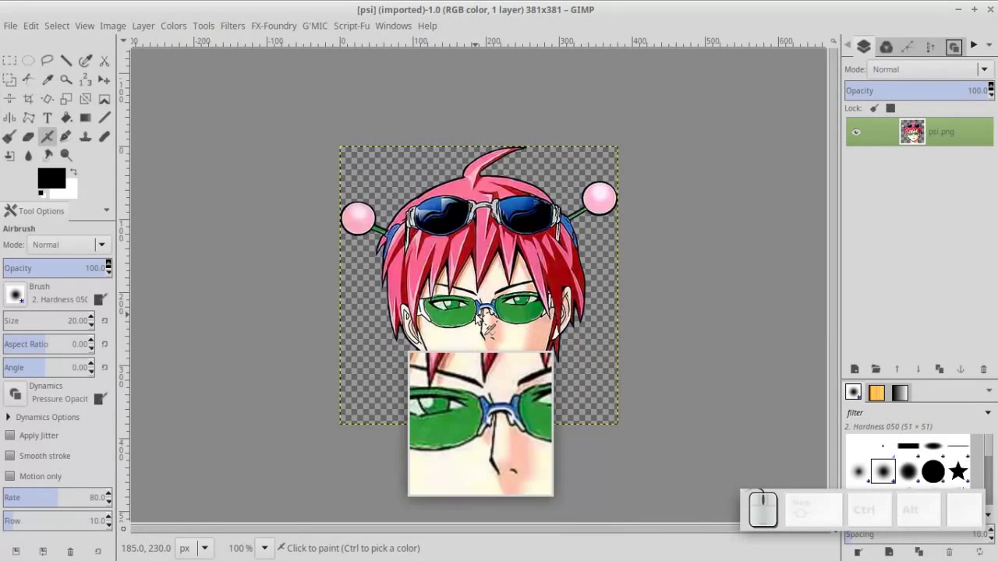
Zoom the portrait to 150% and bring up the G'MIC-Qt filter collection.
key(KP_Add)
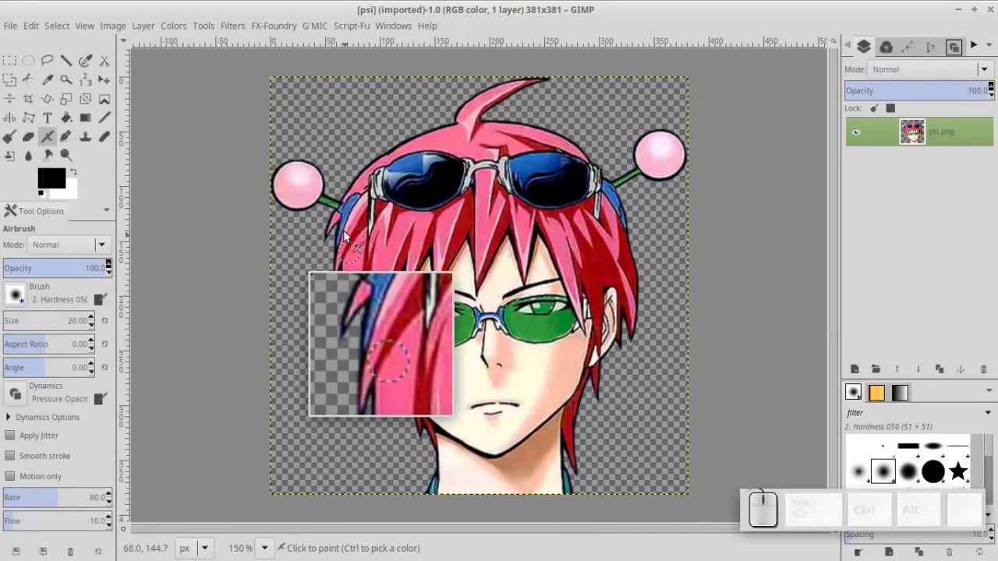
click(314, 23)
click(326, 47)
scroll(down, 3)
scroll(down, 3)
Choose Smooth [mean-curvature] from the Repair category so its settings and preview appear.
click(349, 324)
scroll(down, 3)
scroll(down, 3)
scroll(down, 3)
click(415, 295)
Check the preview zoom, then apply the mean-curvature smoothing to the portrait.
click(326, 270)
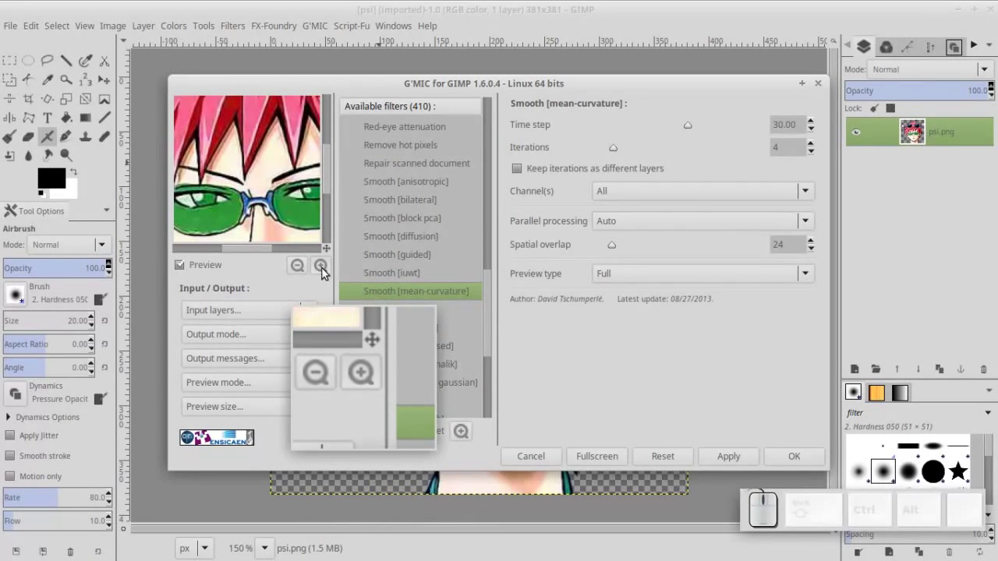
click(304, 268)
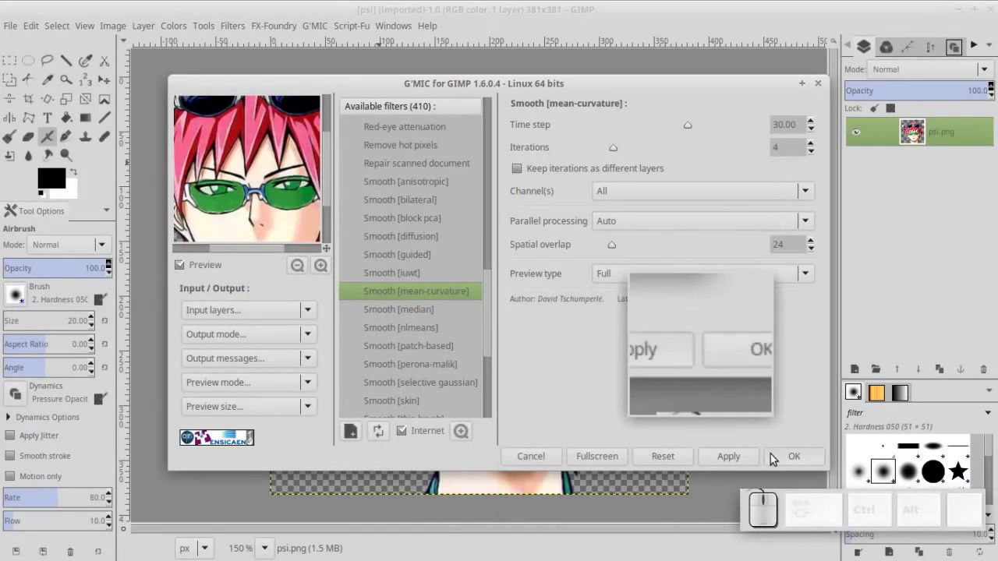
click(793, 464)
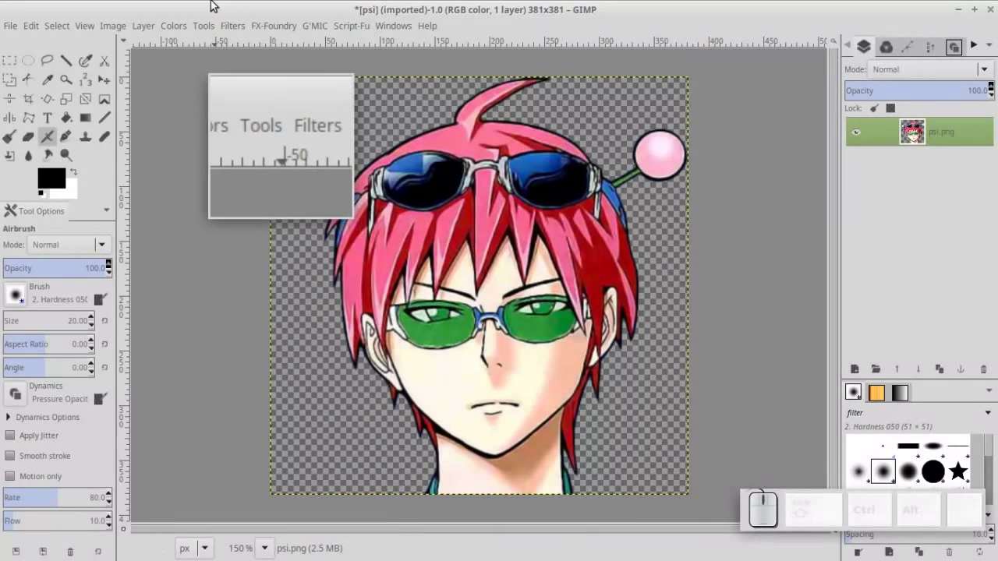
Desaturate the portrait to greyscale with a chosen shade mode.
click(183, 27)
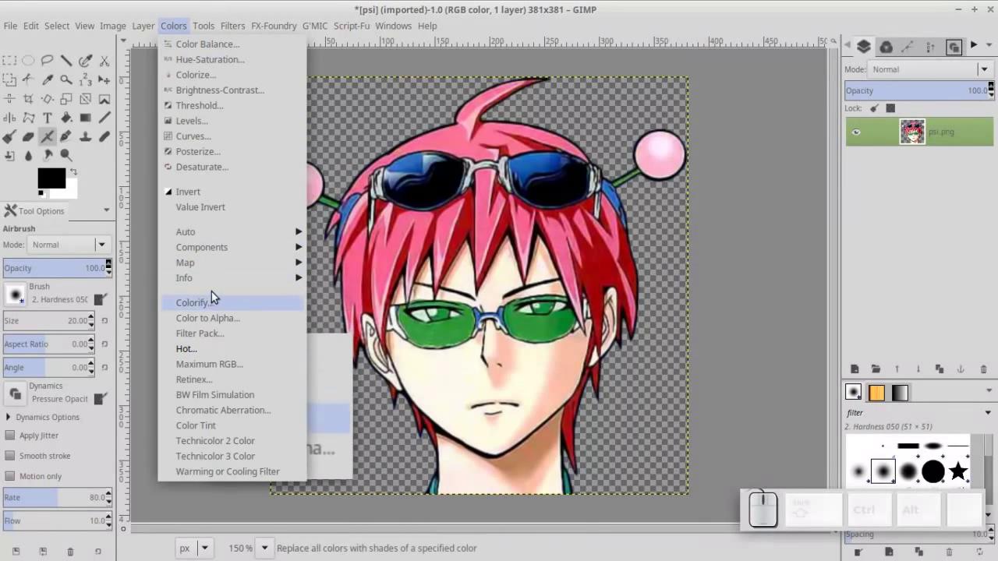
click(220, 169)
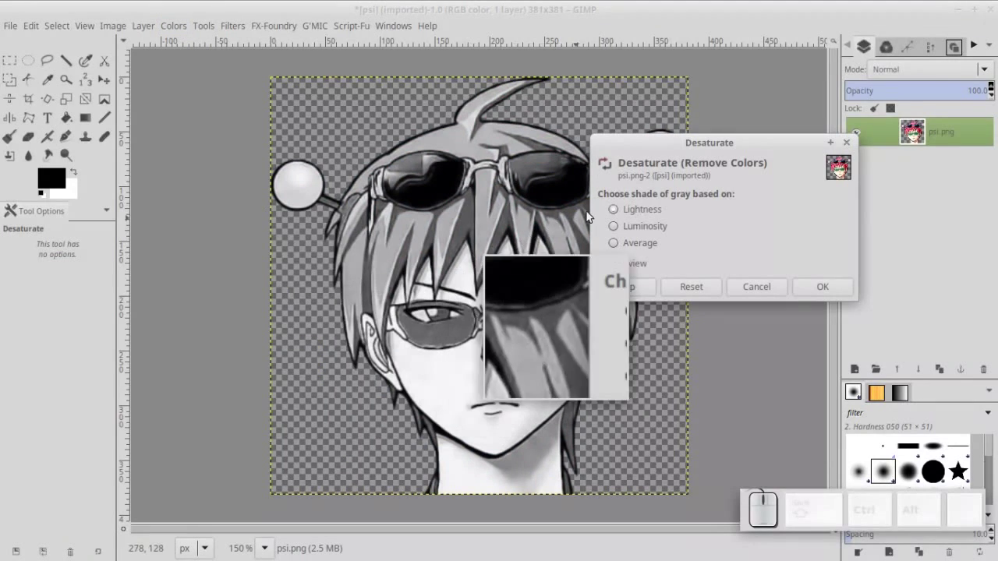
click(622, 229)
click(826, 290)
Apply a Brightness-Contrast adjustment of brightness 8 and contrast 40 to the grey portrait.
click(171, 30)
click(195, 93)
drag(830, 222, 844, 216)
drag(829, 199, 831, 205)
click(911, 288)
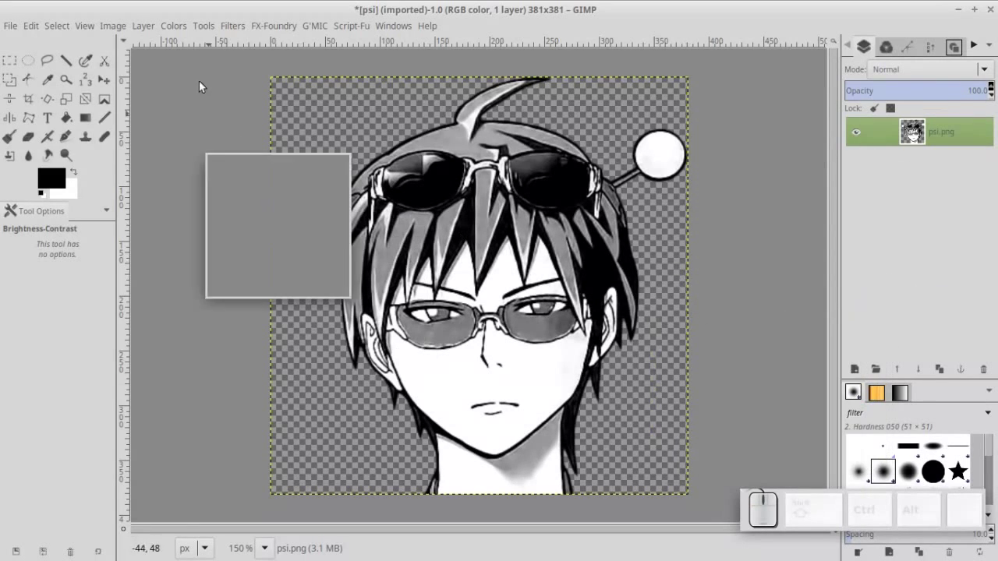
Bring up the Posterize adjustment at 3 levels for the grey portrait.
click(179, 30)
click(200, 157)
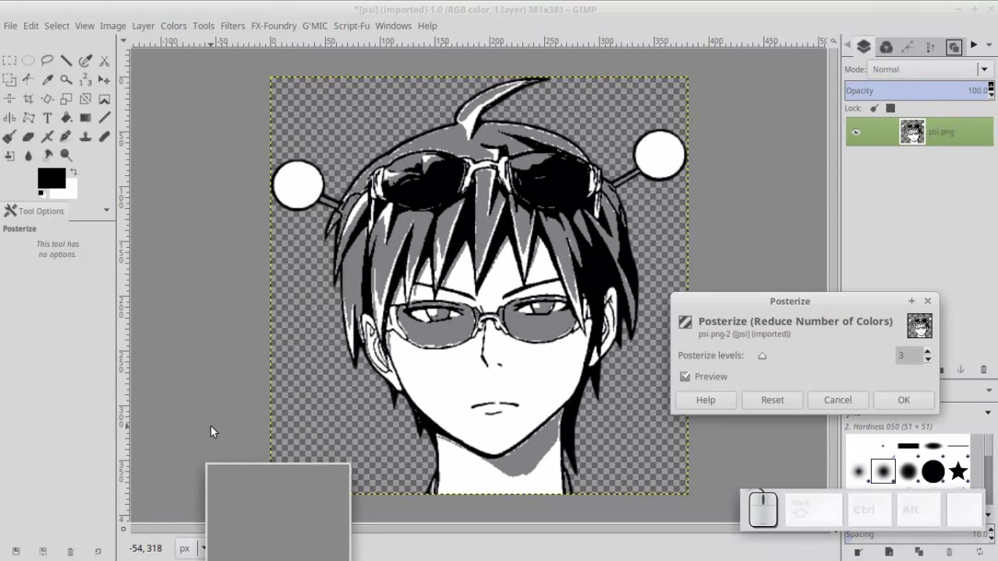
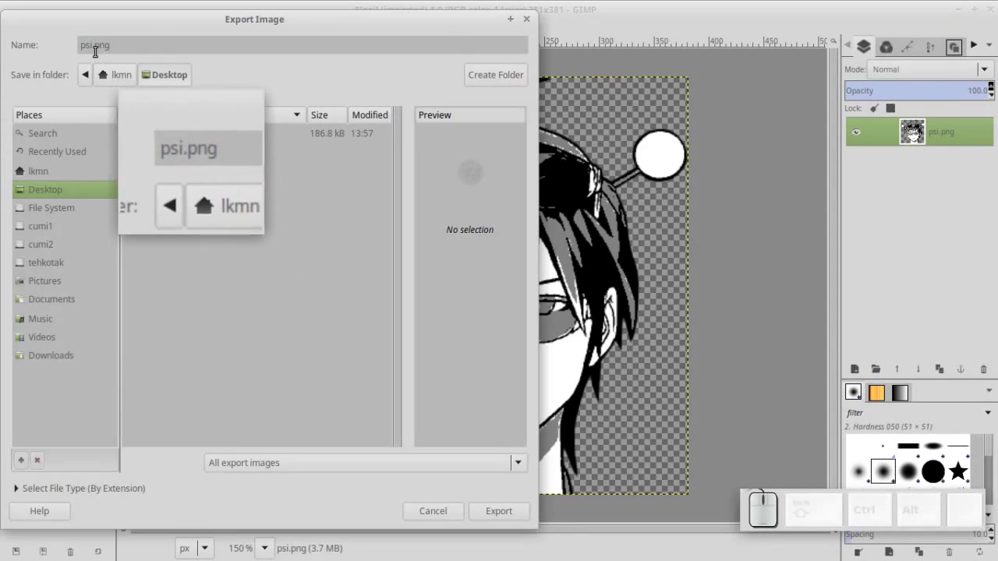
Export the posterized portrait to the Desktop as psibw.png with default PNG settings.
key(Left)
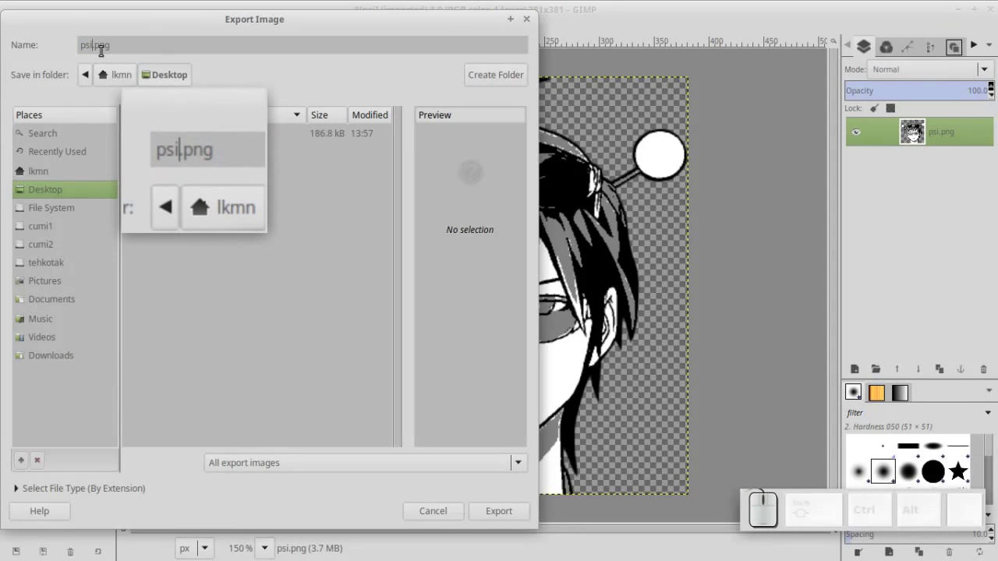
key(Return)
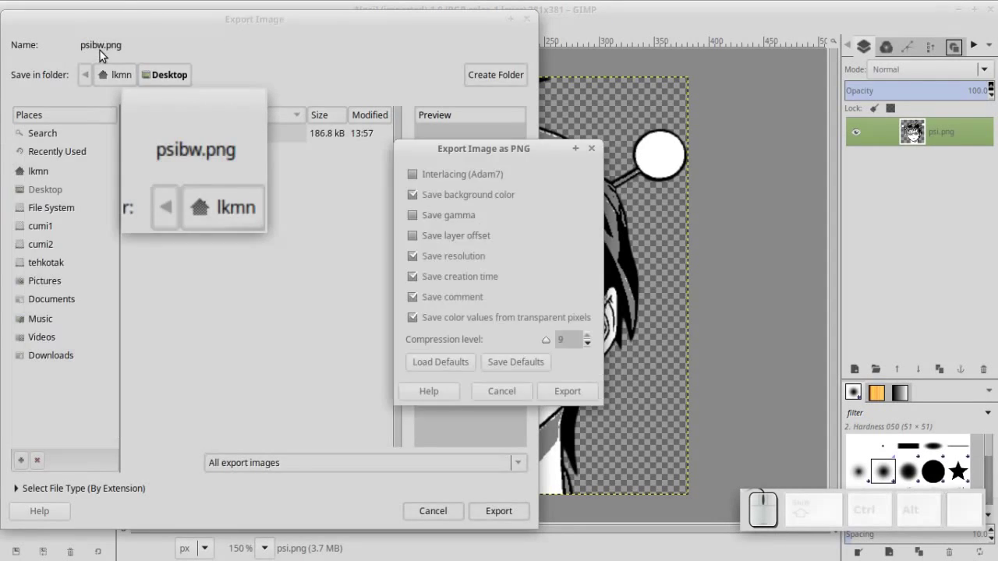
key(Return)
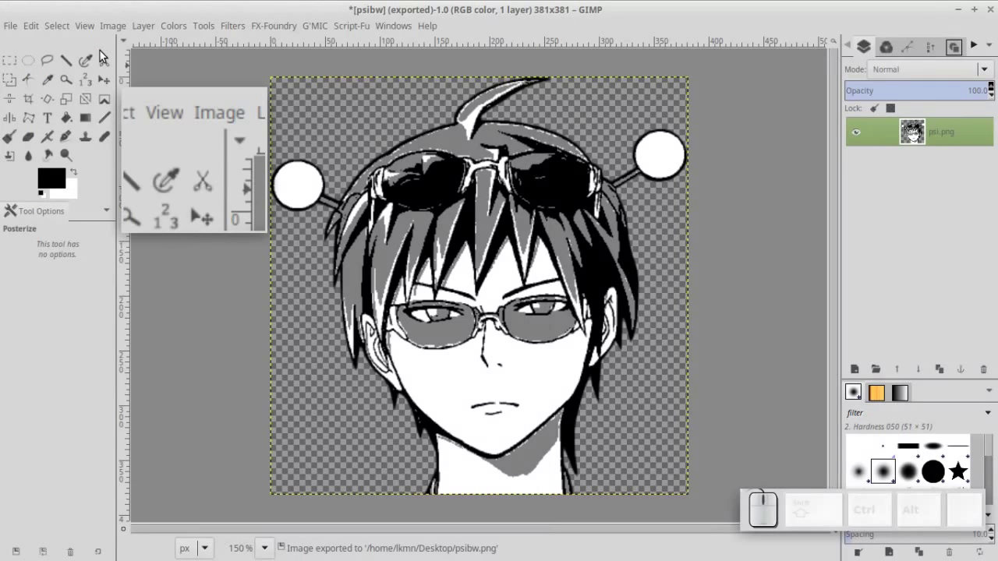
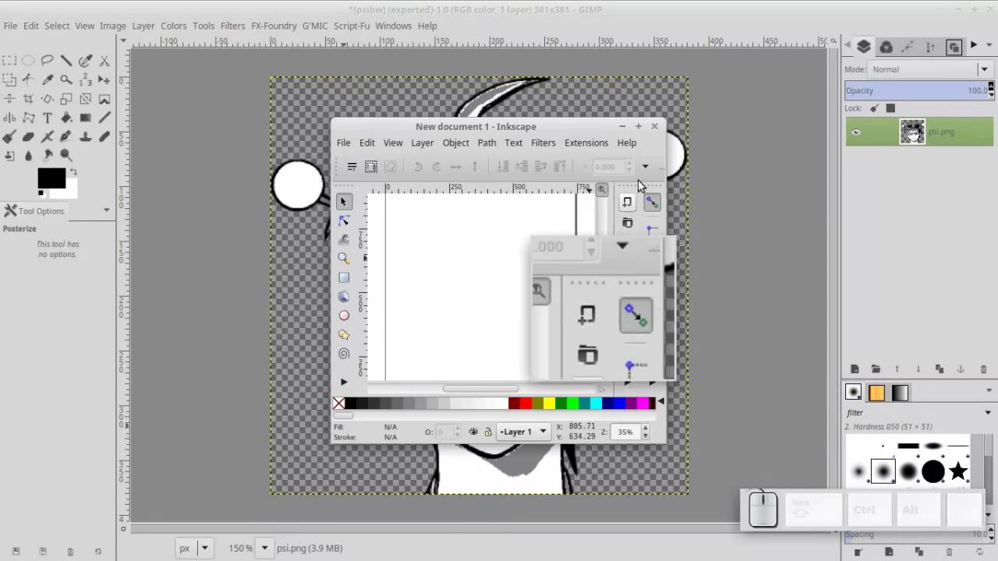
Import Desktop/psibw.png as an embedded image and place it left of the page.
click(645, 129)
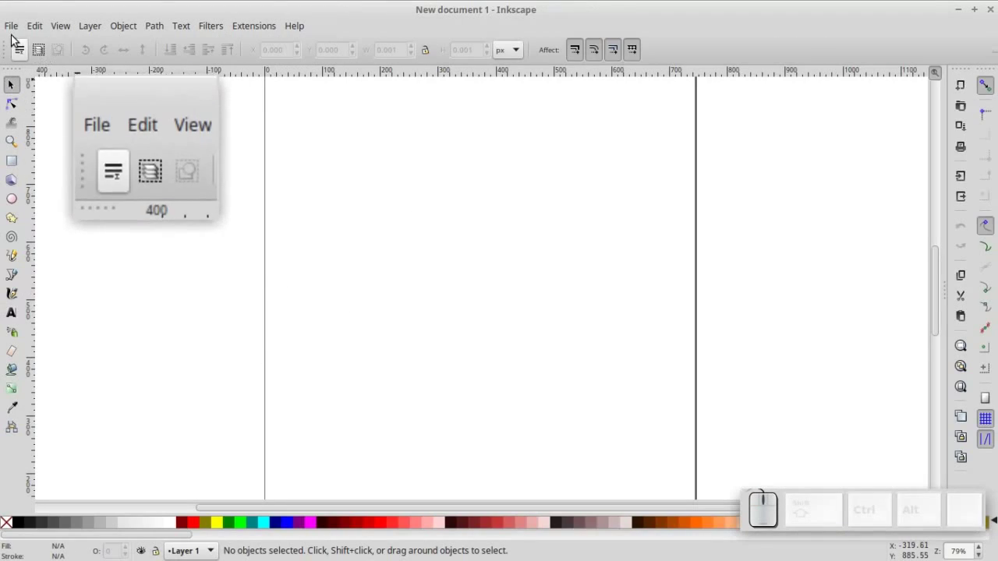
click(12, 29)
click(45, 176)
click(400, 149)
click(720, 541)
click(576, 346)
drag(518, 332, 180, 245)
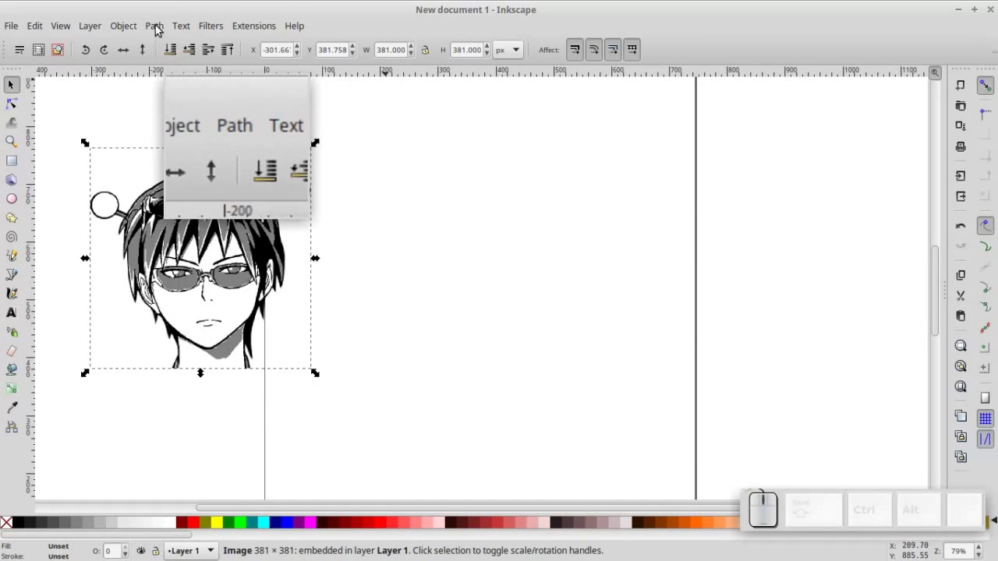
Trace the portrait with Trace Bitmap at brightness cutoff 0.45 into a black vector path beside the image.
click(159, 27)
click(184, 82)
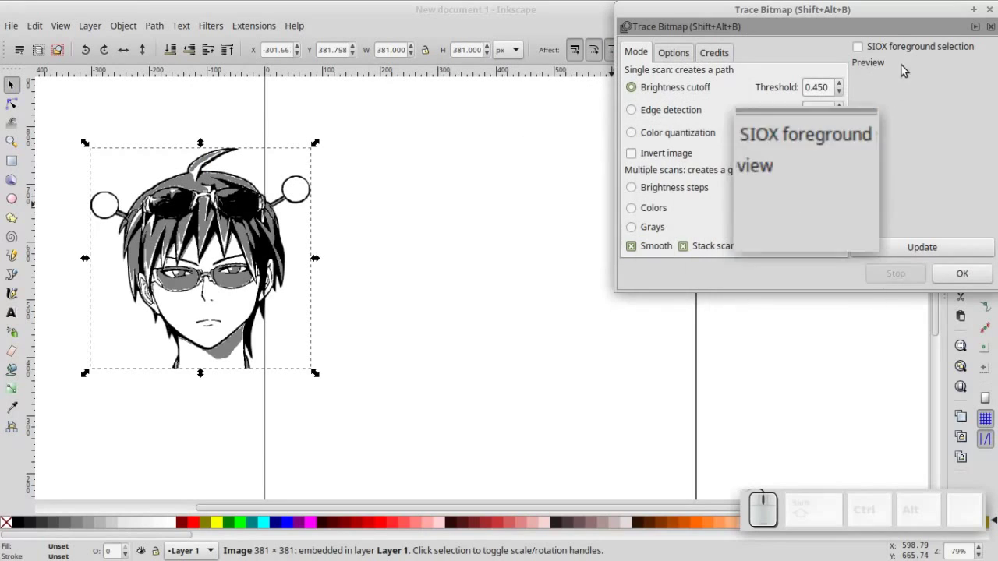
click(889, 10)
click(934, 291)
click(935, 313)
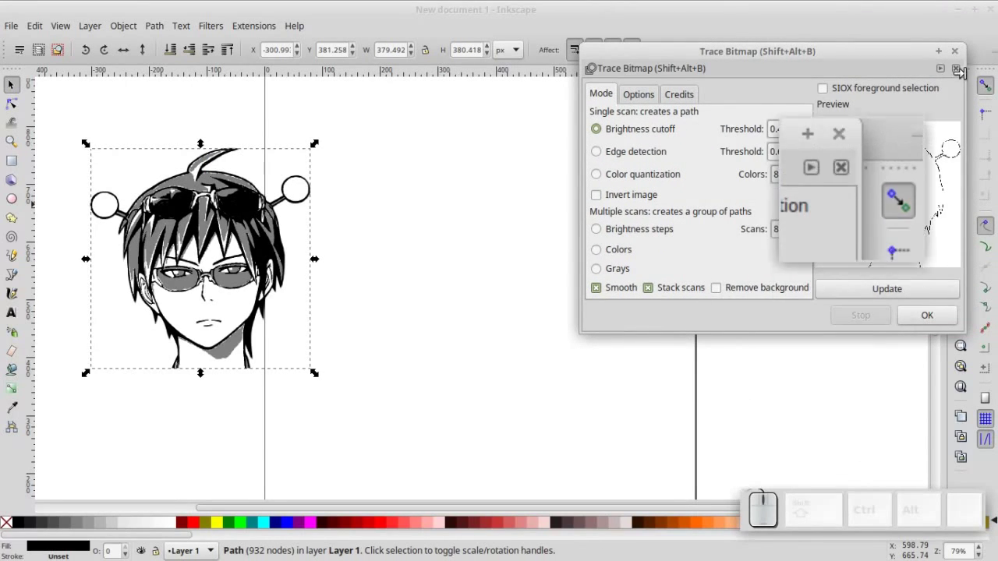
click(961, 55)
click(254, 220)
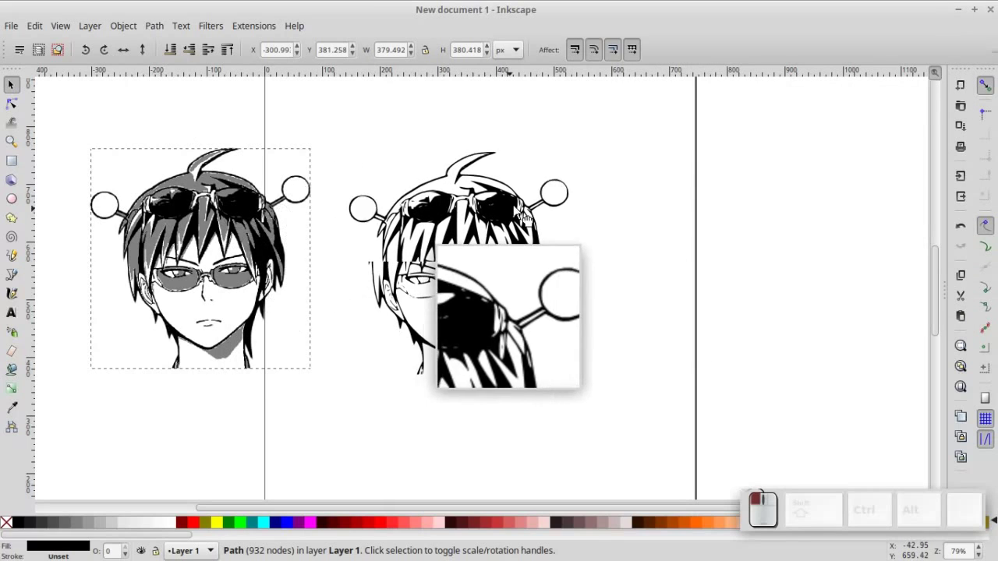
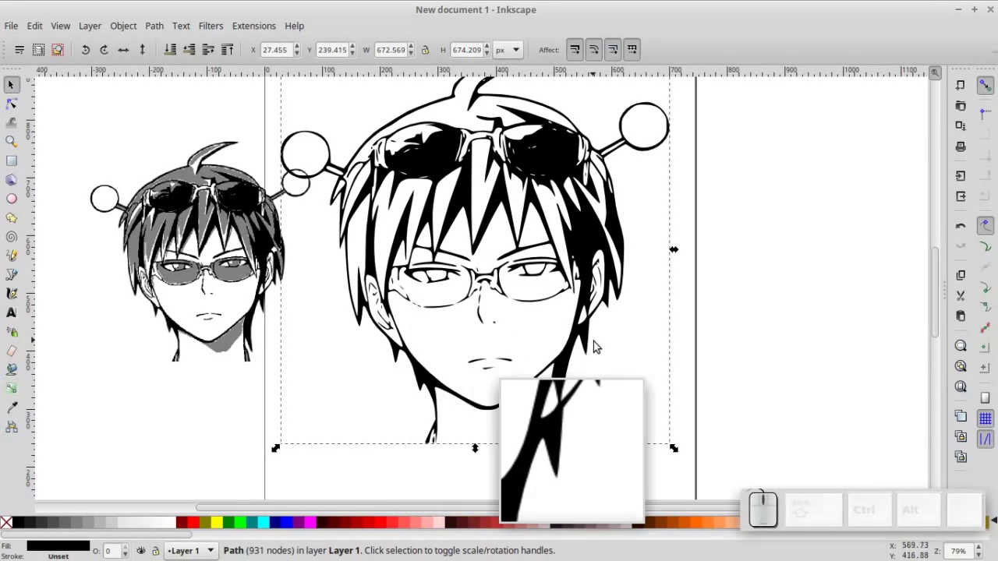
key(KP_Add)
key(KP_Add)
key(KP_Add)
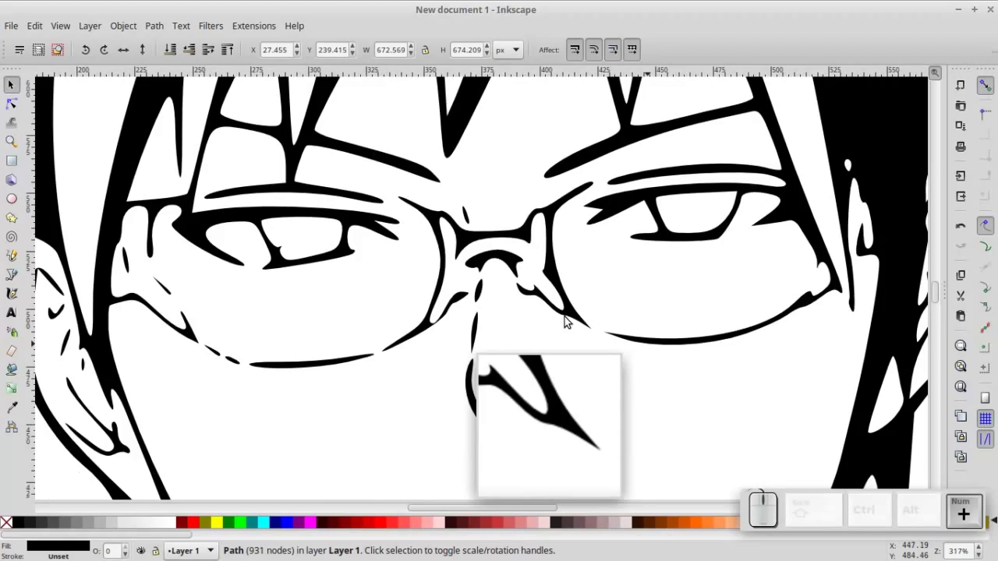
key(KP_Subtract)
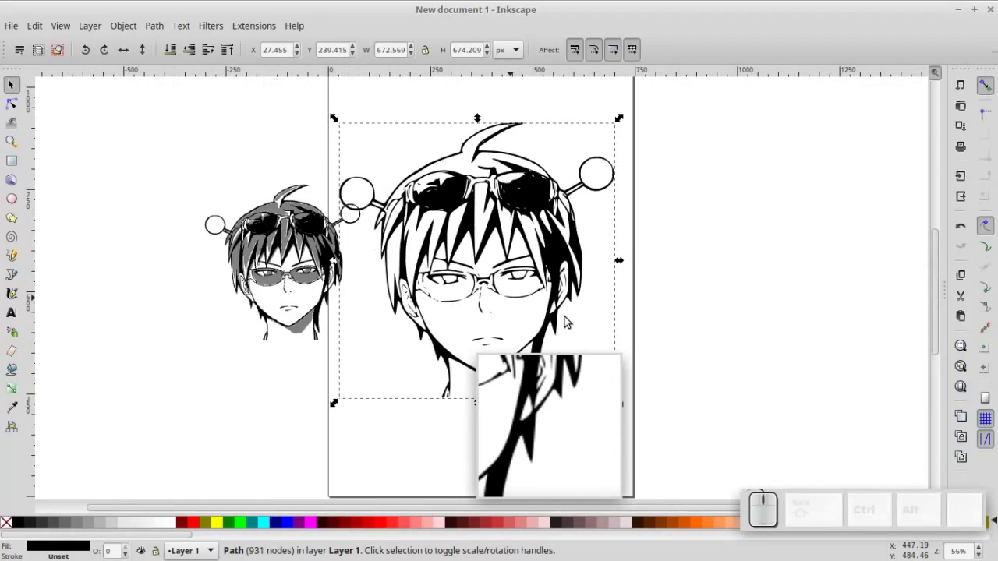